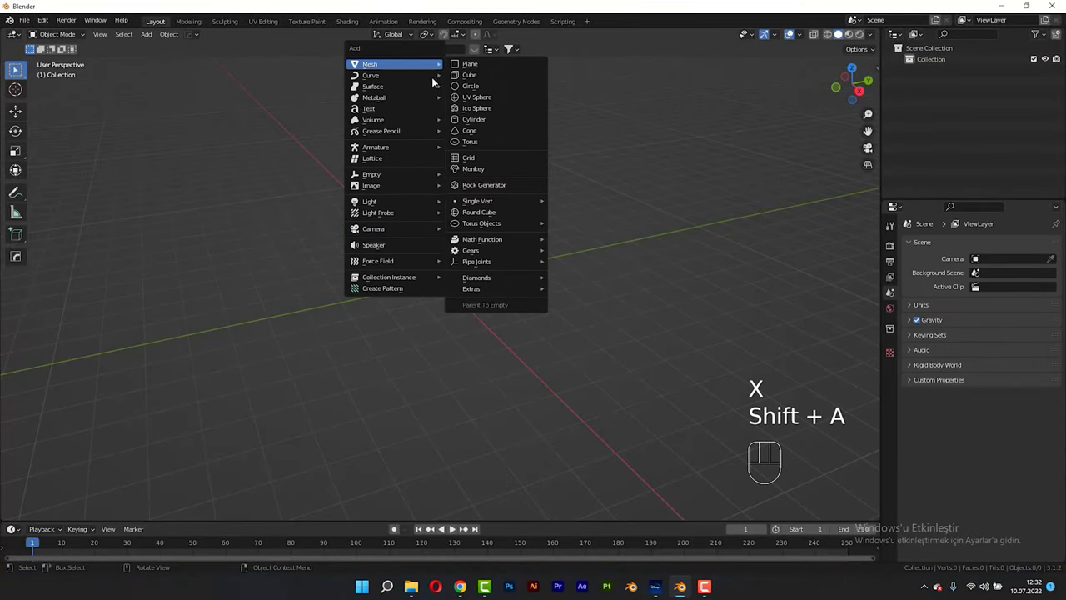
Step: Add an Archimedean curve spiral and expand its creation settings
{"action": "key", "text": "shift+a"}
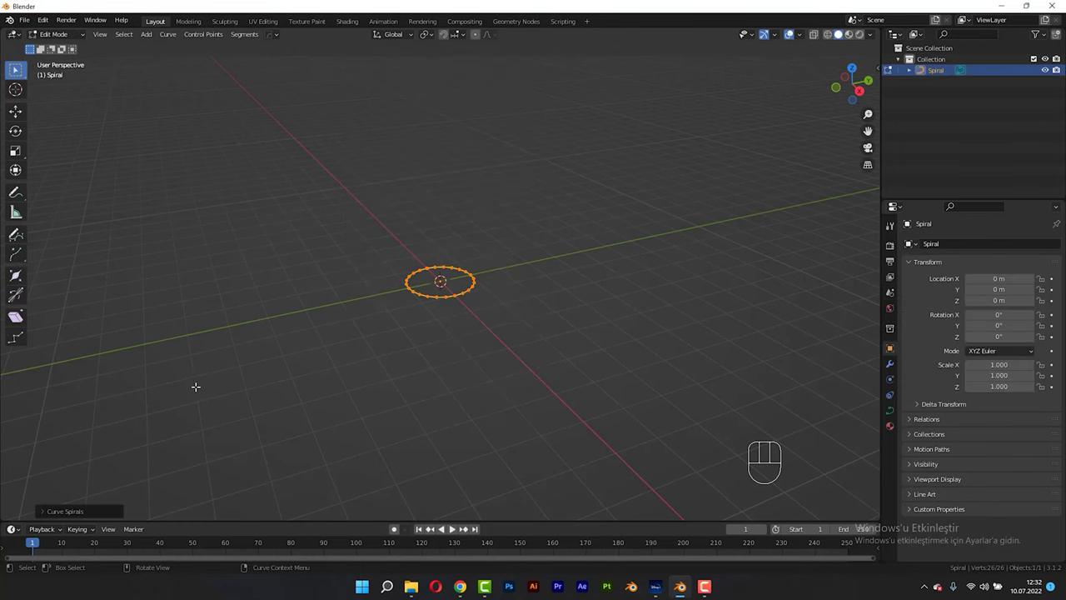
{"action": "left_click", "coordinate": [91, 513]}
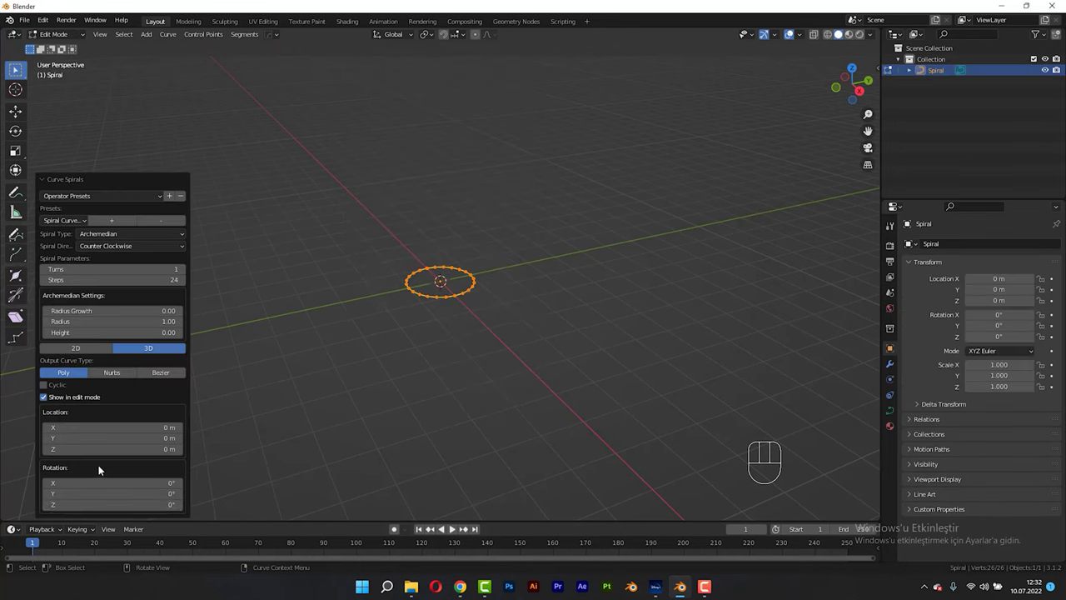
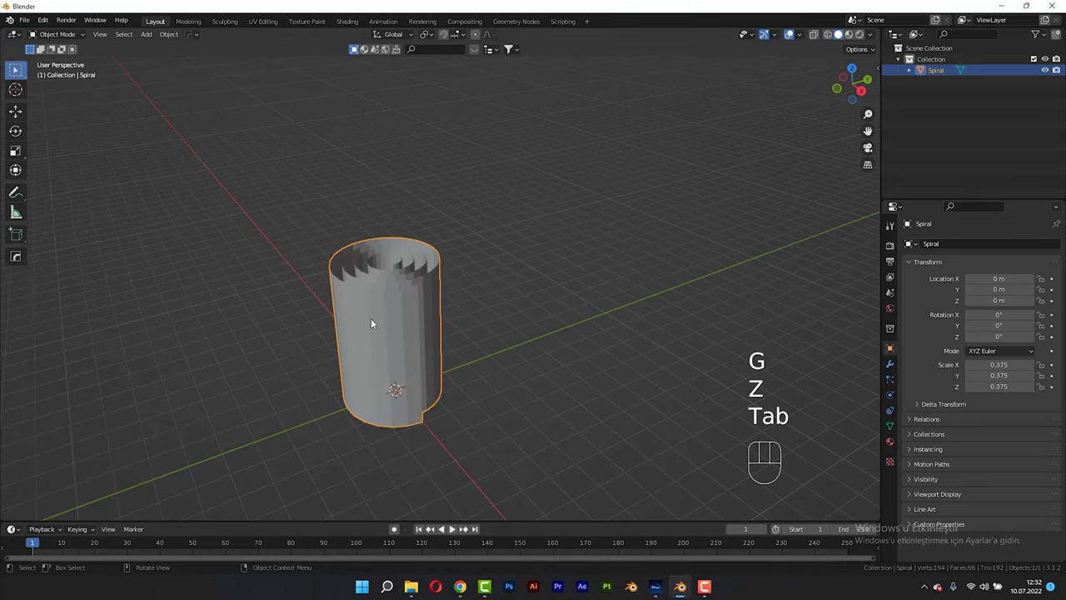
Step: Add Solidify and Subdivision Surface modifiers to the spiral, then view it from the front
{"action": "left_click", "coordinate": [894, 365]}
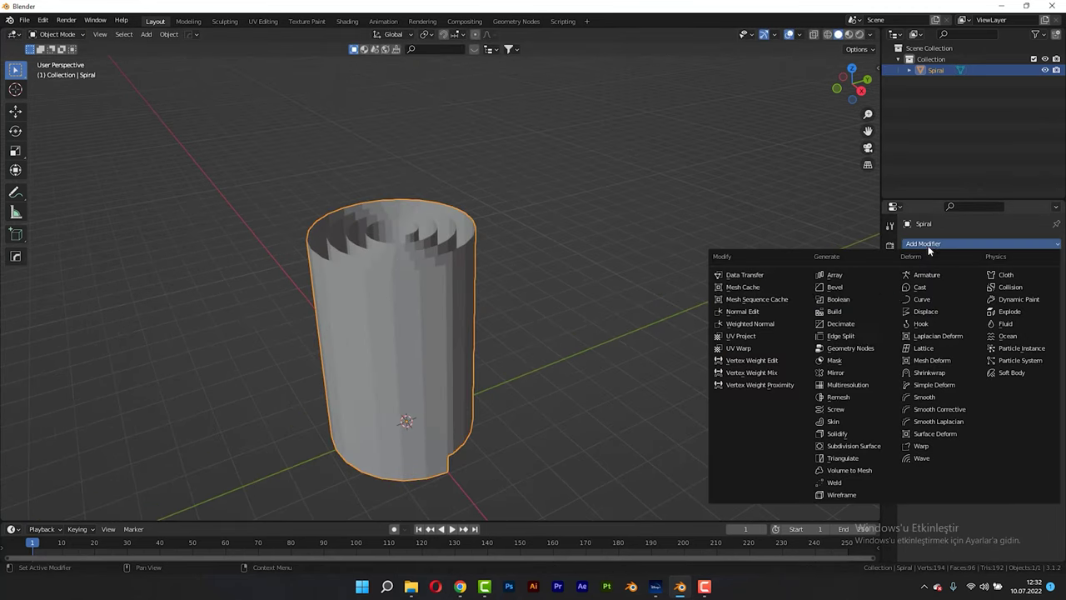
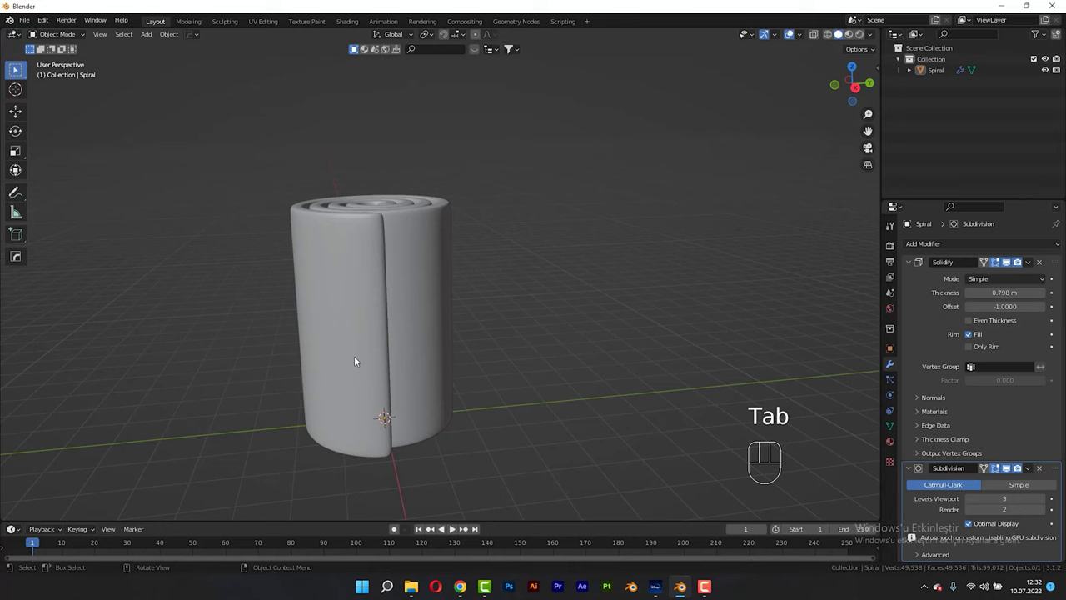
{"action": "left_click", "coordinate": [402, 336]}
{"action": "key", "text": "KP_1"}
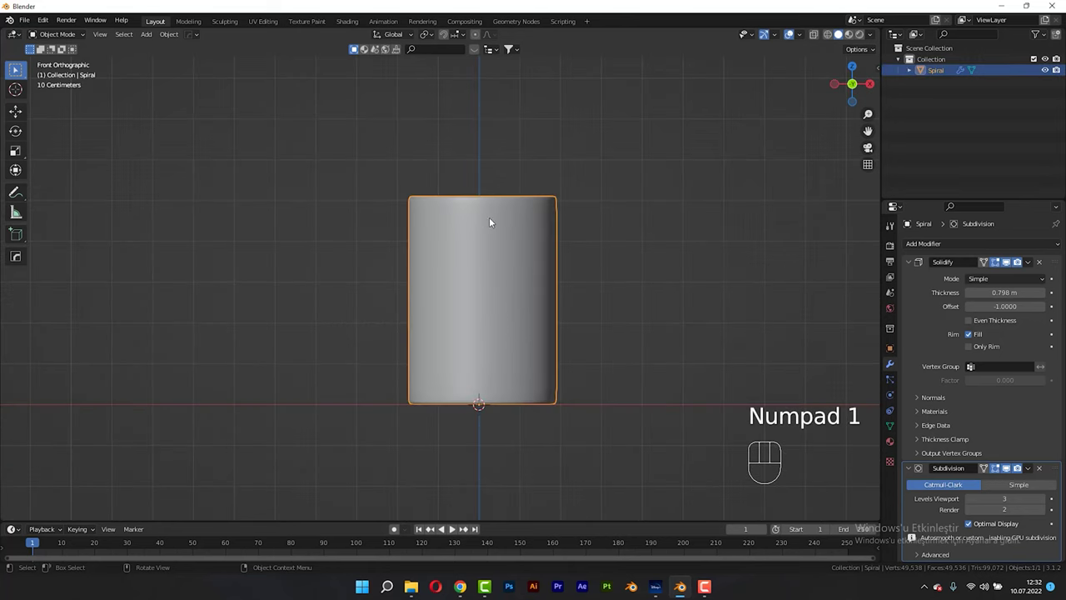
Step: Rotate the rolled spiral -90° around the Z axis so its seam faces front
{"action": "key", "text": "r"}
{"action": "key", "text": "z"}
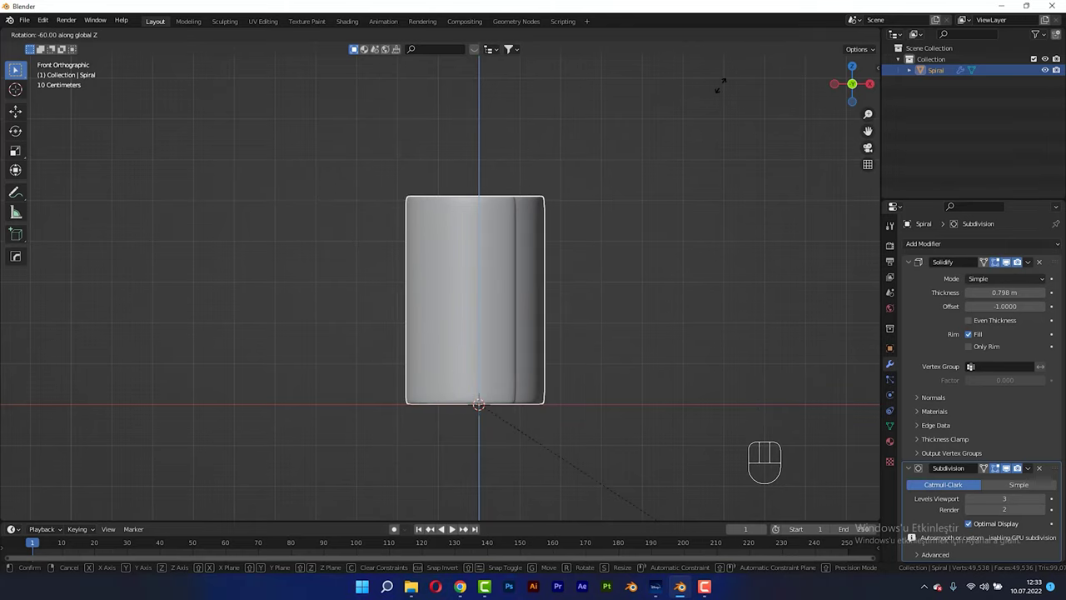
{"action": "key", "text": "-"}
{"action": "key", "text": "9"}
{"action": "key", "text": "0"}
{"action": "key", "text": "Return"}
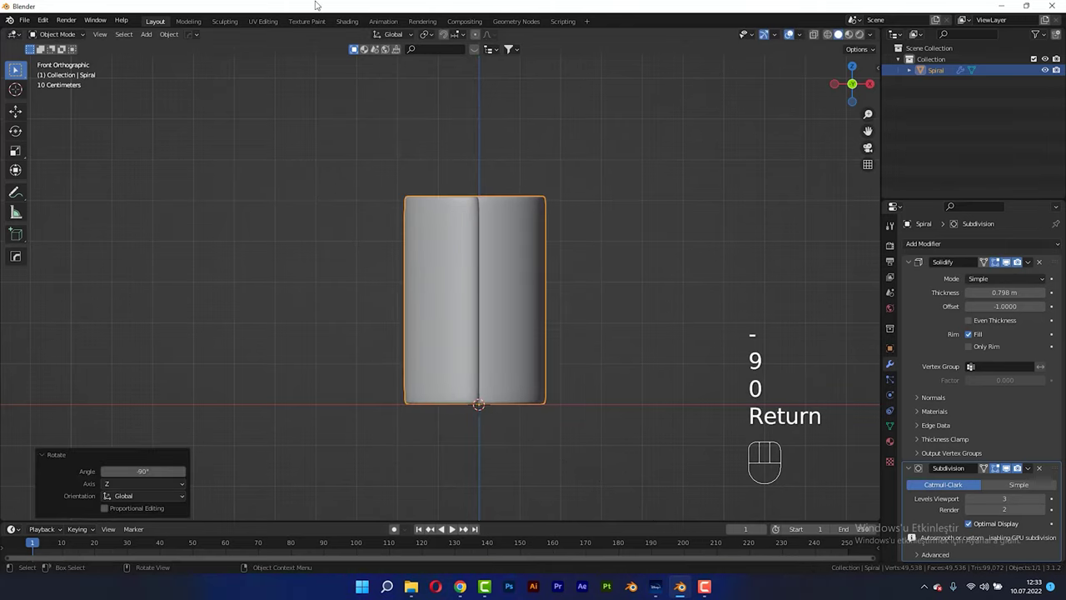
{"action": "key", "text": "shift+a"}
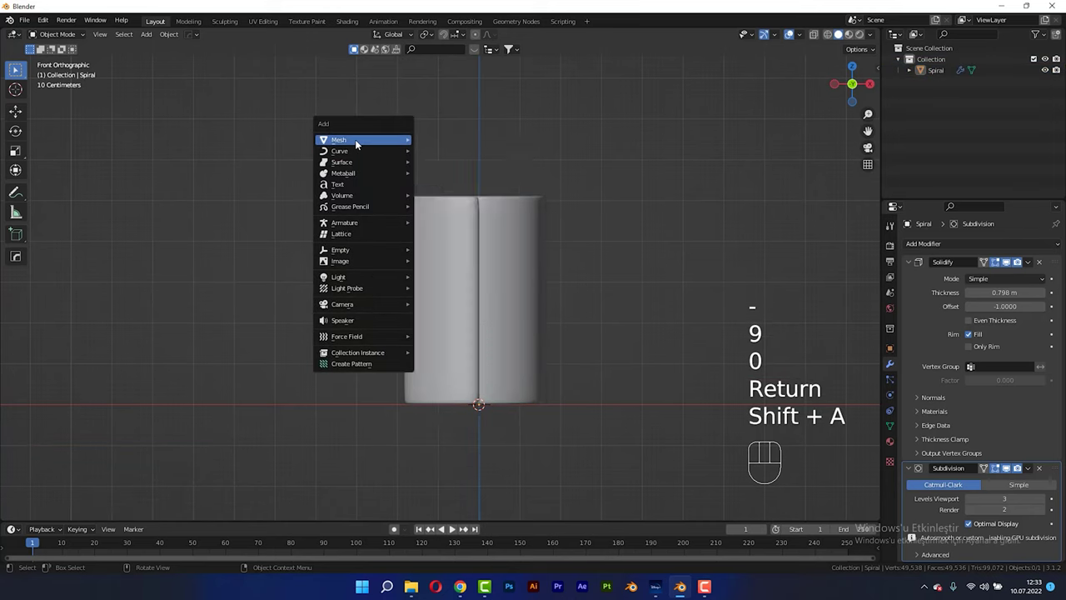
Step: Subdivide the new cube, isolate it in local view and scale one face to taper it into a peg
{"action": "key", "text": "ctrl+3"}
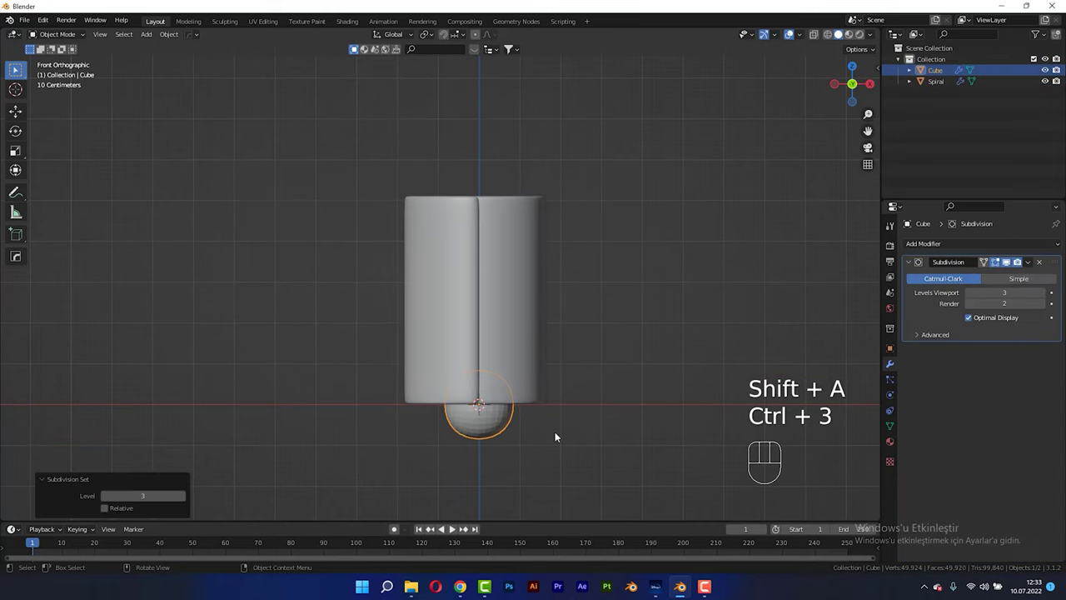
{"action": "key", "text": "/"}
{"action": "key", "text": "Tab"}
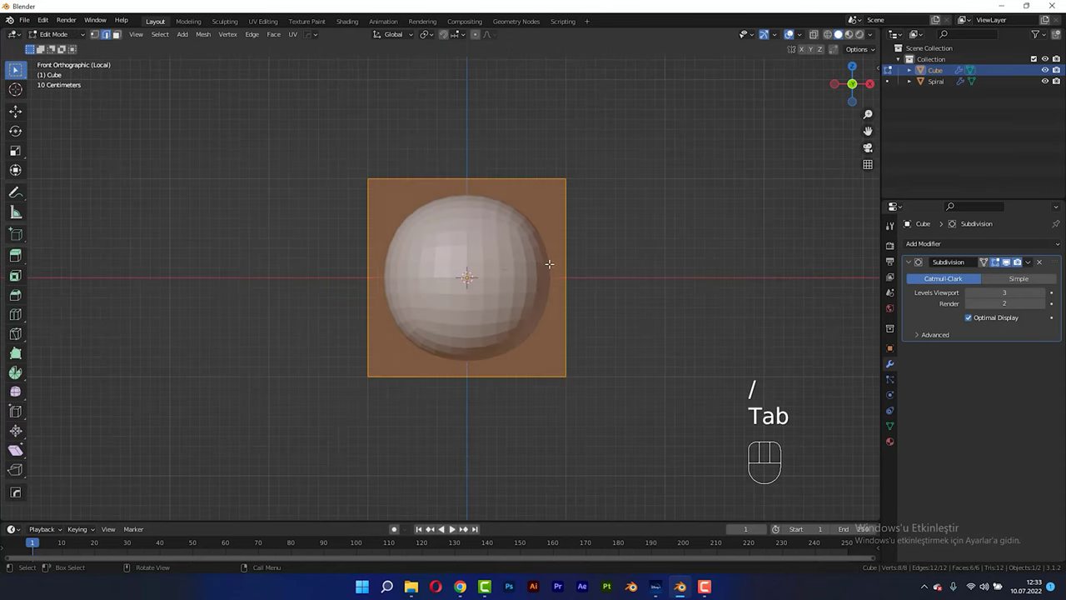
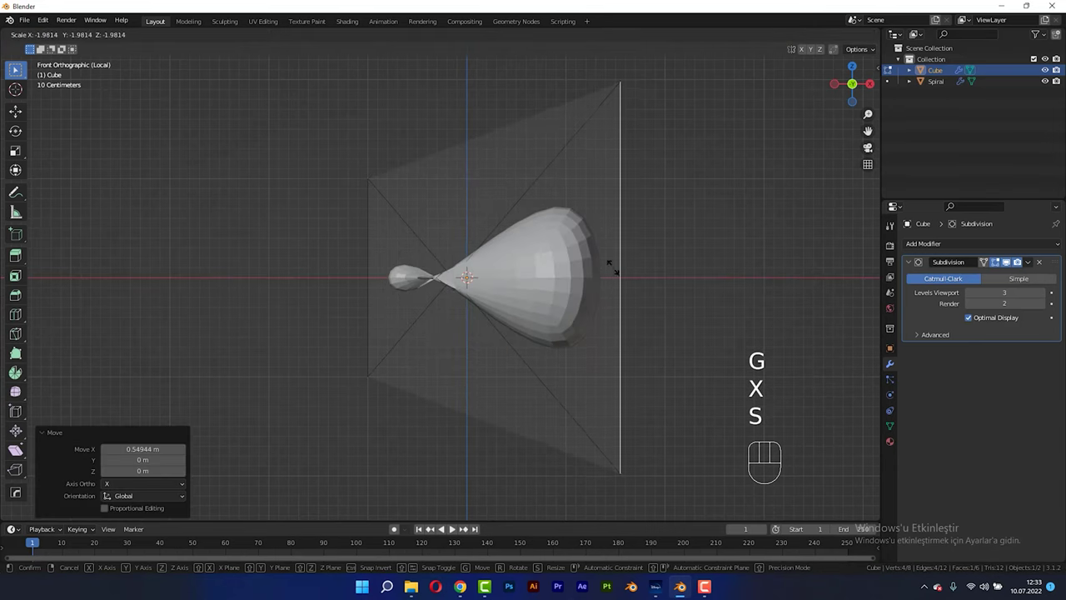
{"action": "key", "text": "s"}
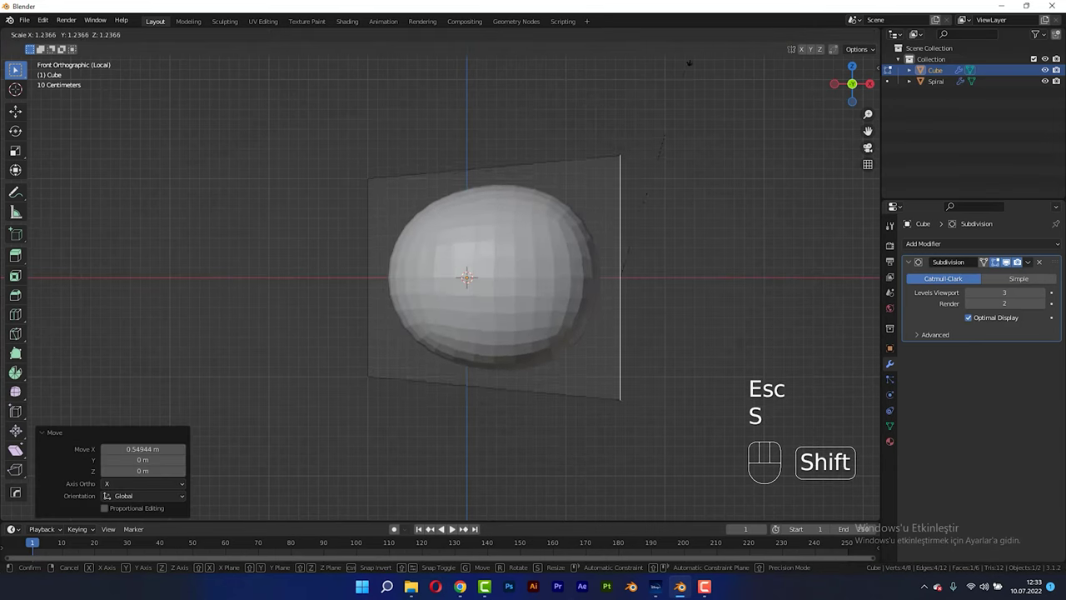
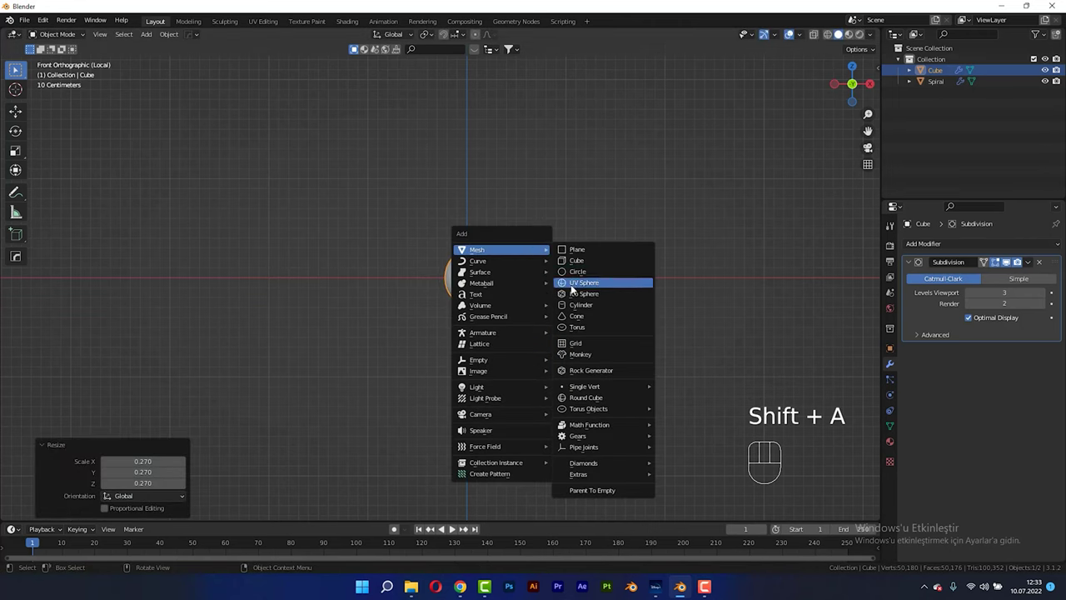
Step: Subdivide the new UV sphere, shrink it and slide it along X beside the peg
{"action": "key", "text": "ctrl+3"}
{"action": "key", "text": "s"}
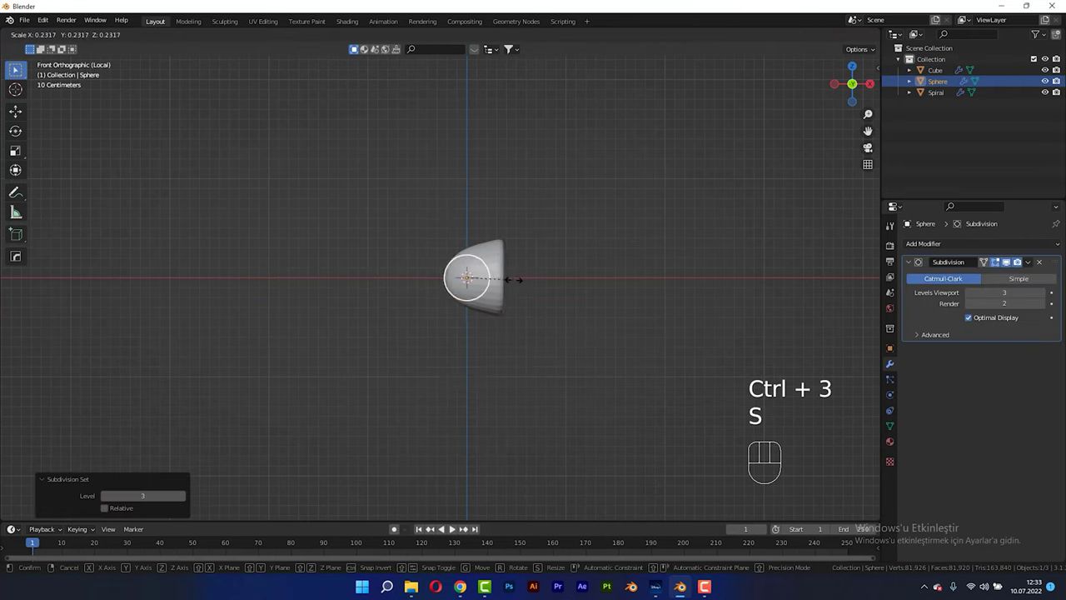
{"action": "left_click", "coordinate": [518, 284]}
{"action": "key", "text": "g"}
{"action": "key", "text": "x"}
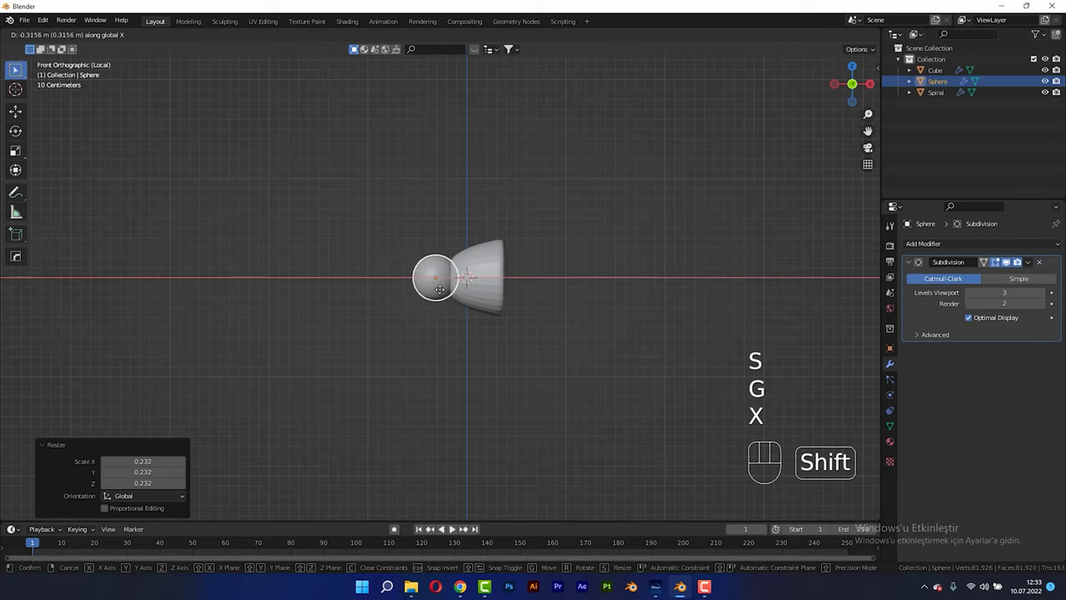
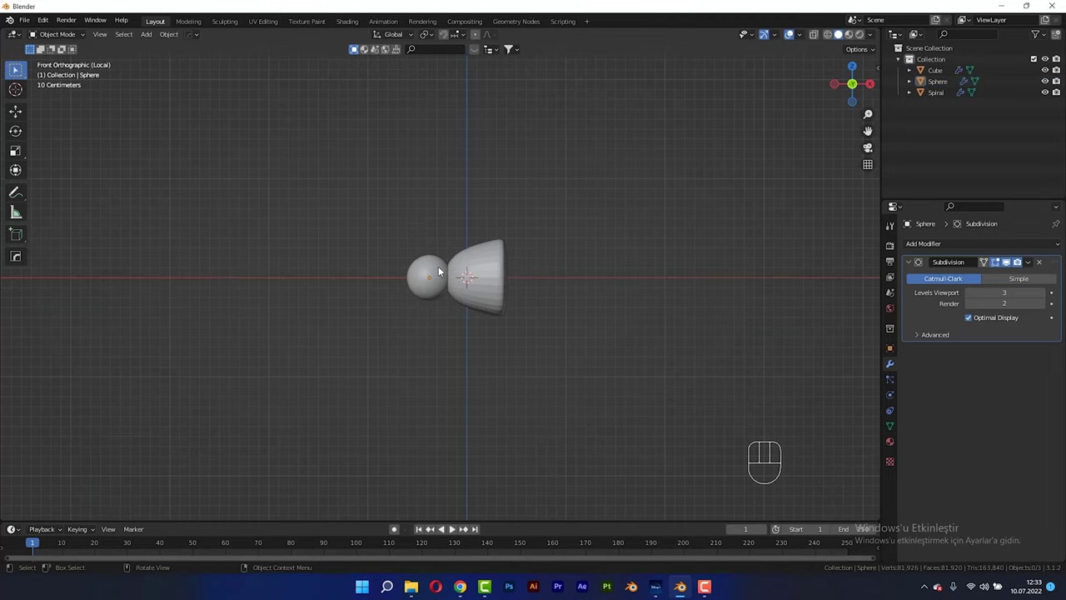
{"action": "key", "text": "s"}
Step: Shade the ball and the tapered peg smooth and return to the full scene view
{"action": "left_click", "coordinate": [426, 280]}
{"action": "left_click", "coordinate": [464, 213]}
{"action": "left_click", "coordinate": [474, 266]}
{"action": "left_click_drag", "start_coordinate": [474, 265], "coordinate": [430, 240]}
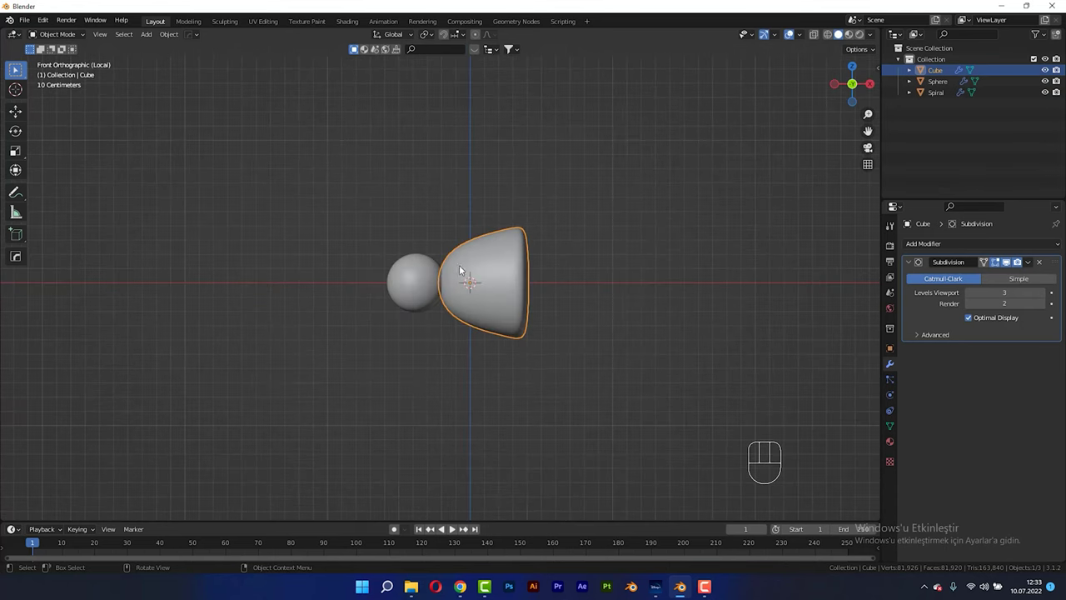
{"action": "left_click", "coordinate": [412, 287]}
{"action": "right_click", "coordinate": [411, 287]}
{"action": "left_click_drag", "start_coordinate": [479, 280], "coordinate": [527, 309]}
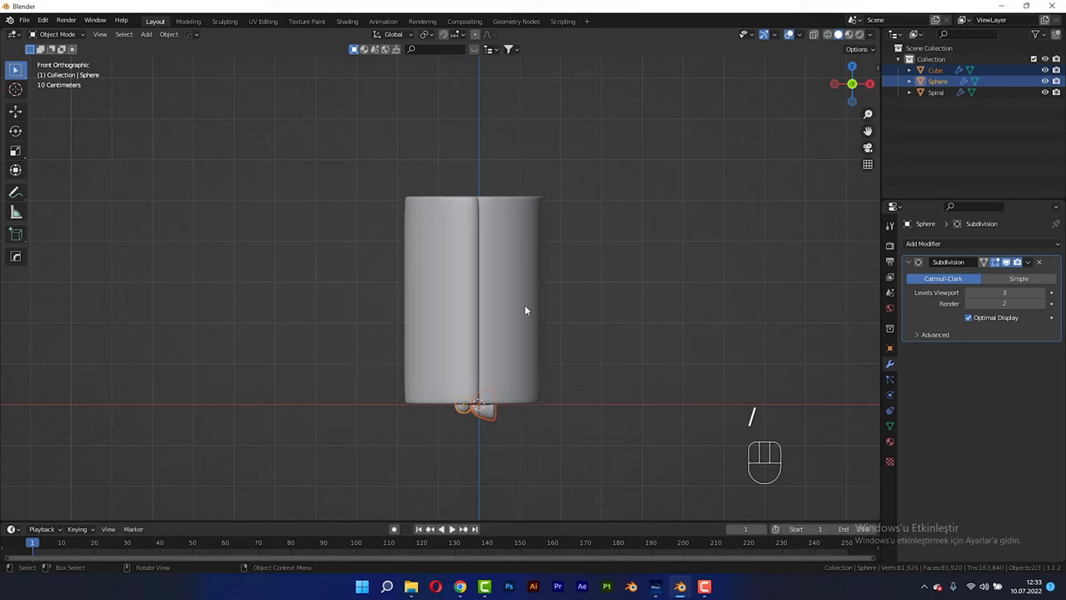
Step: Move the knob up along Z and across X onto the spiral's seam
{"action": "key", "text": "z"}
{"action": "left_click", "coordinate": [538, 127]}
{"action": "key", "text": "g"}
{"action": "key", "text": "x"}
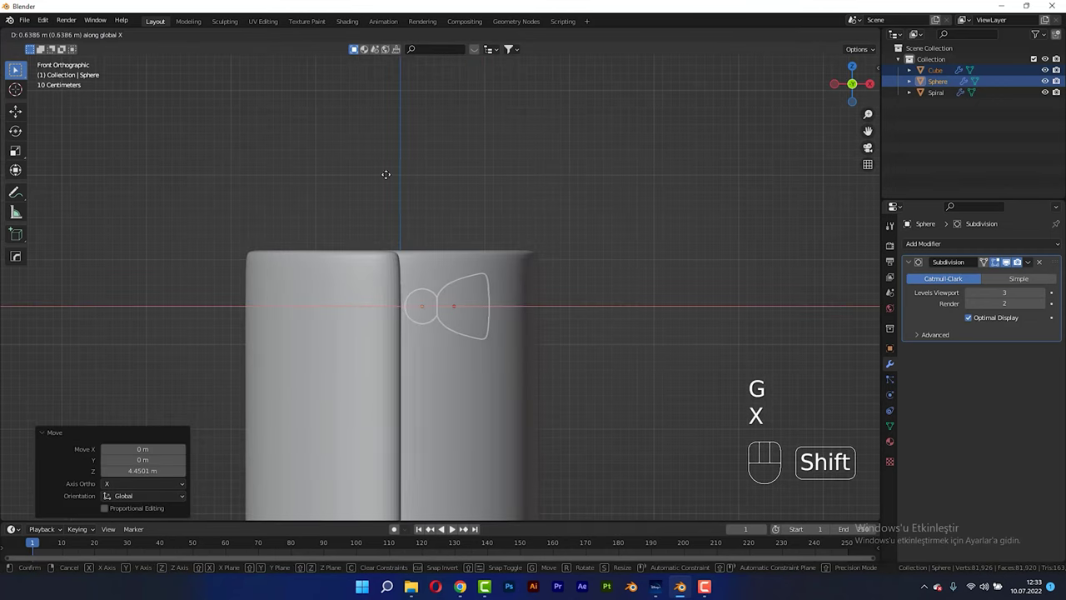
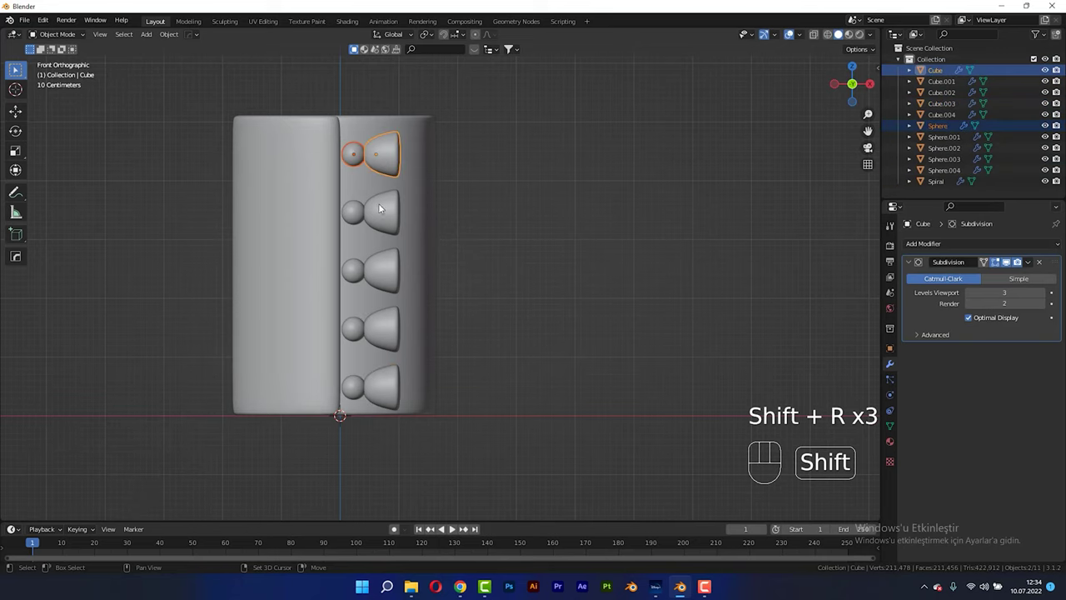
Step: Box-select all five duplicated knob pieces down the seam to join them into one object
{"action": "left_click", "coordinate": [362, 221]}
{"action": "left_click_drag", "start_coordinate": [384, 218], "coordinate": [385, 239]}
{"action": "left_click", "coordinate": [366, 279]}
{"action": "left_click", "coordinate": [383, 280]}
{"action": "left_click_drag", "start_coordinate": [355, 325], "coordinate": [383, 327]}
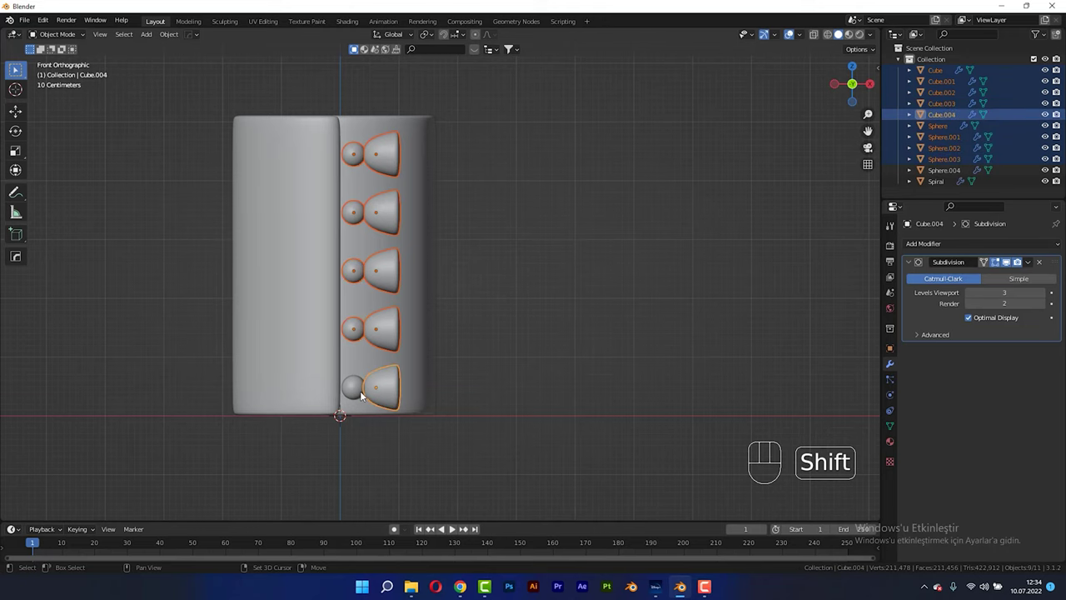
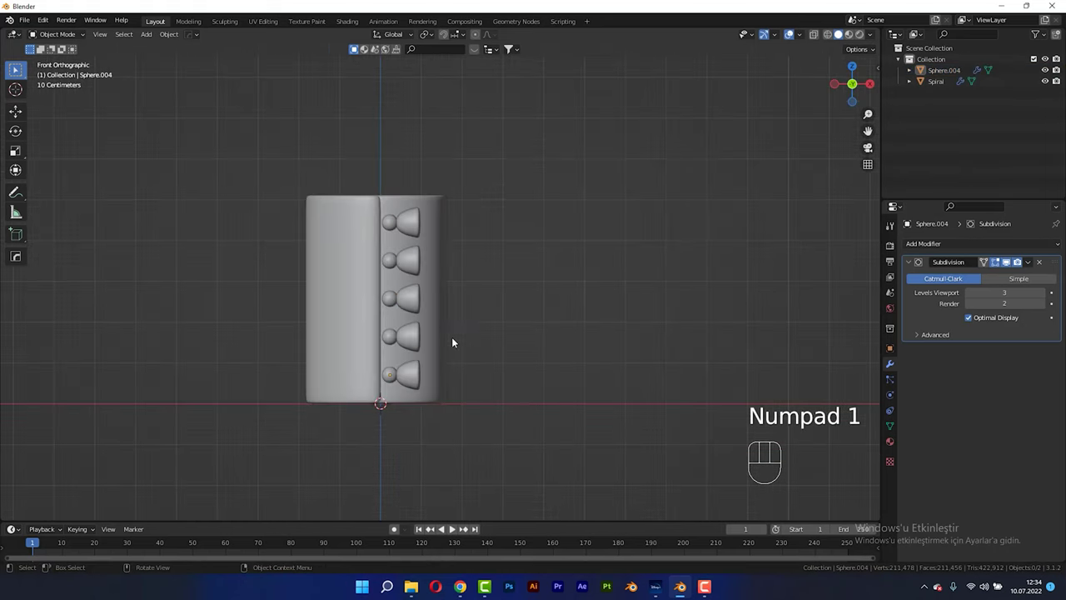
Step: Add a camera and set rendering to Cycles with GPU Compute
{"action": "key", "text": "shift+a"}
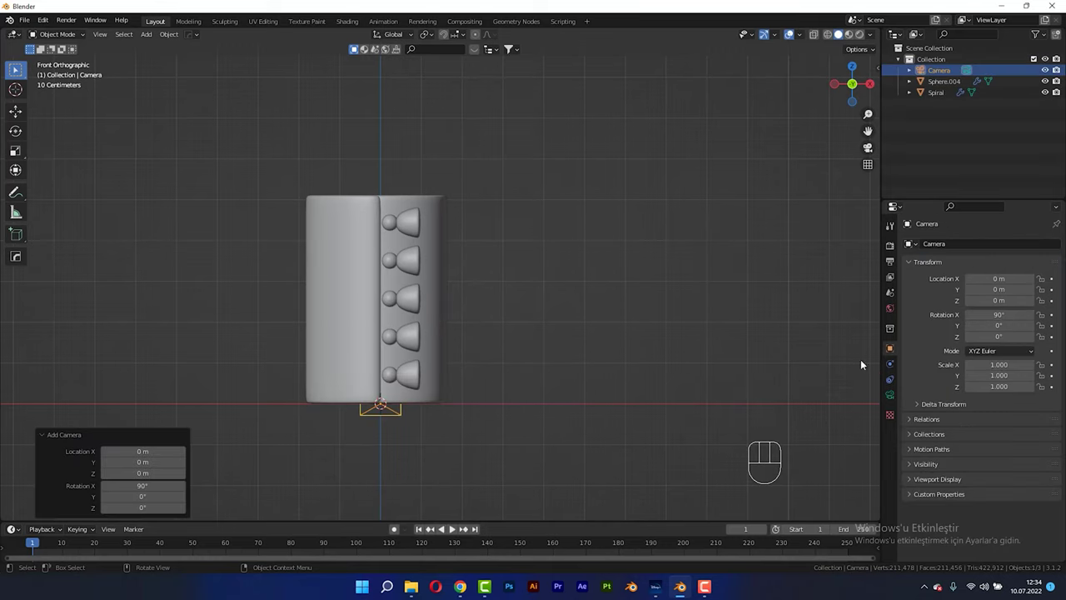
{"action": "left_click", "coordinate": [891, 249]}
{"action": "left_click_drag", "start_coordinate": [1004, 252], "coordinate": [988, 277]}
{"action": "left_click_drag", "start_coordinate": [994, 272], "coordinate": [991, 303]}
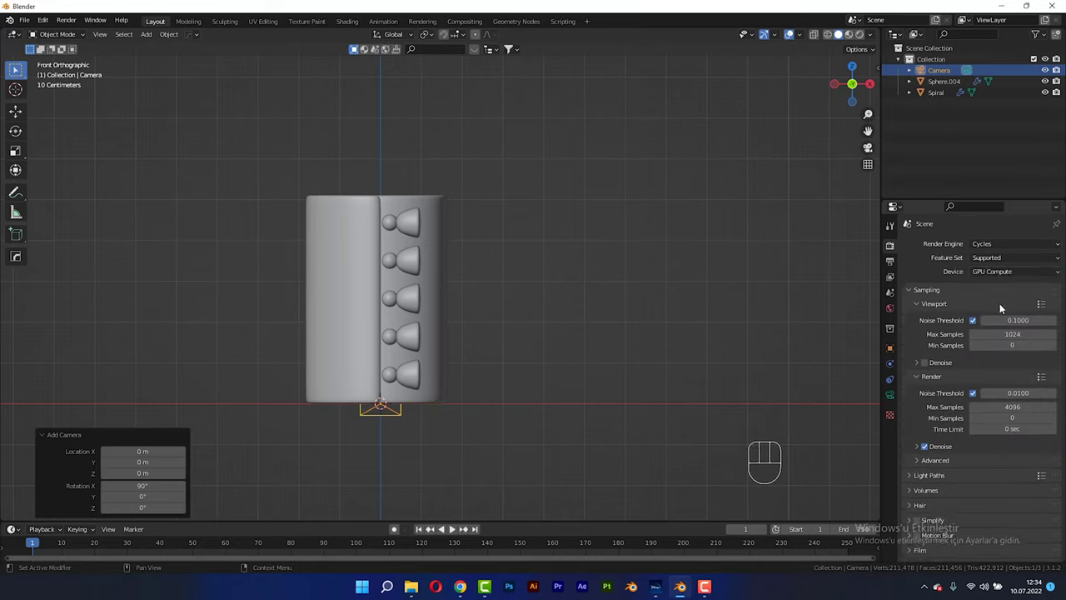
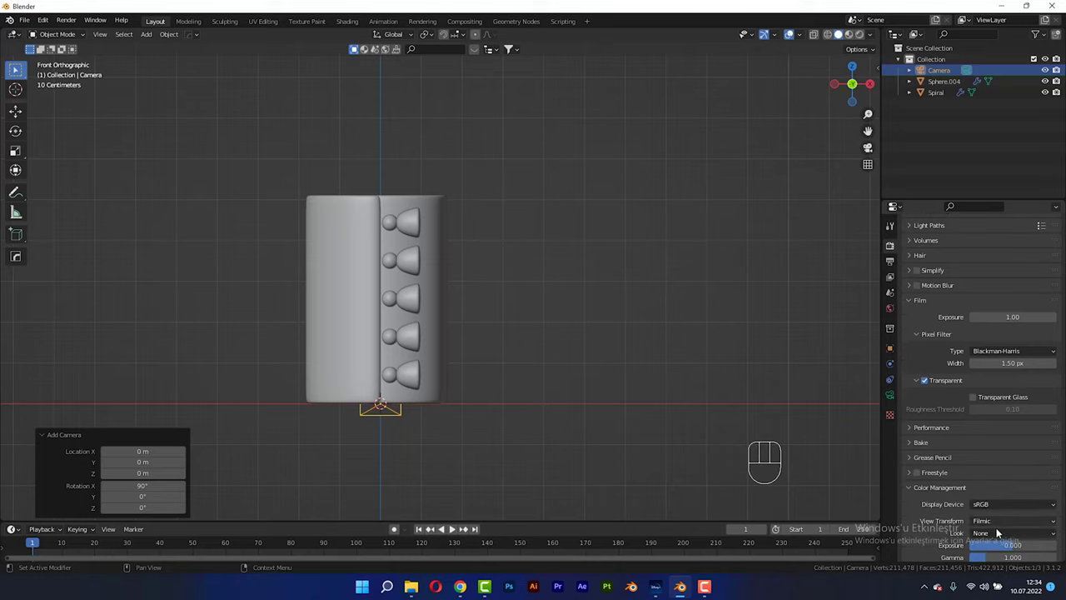
Step: Set 25 render samples and a 1920×1080 output resolution
{"action": "left_click_drag", "start_coordinate": [999, 531], "coordinate": [970, 485]}
{"action": "left_click_drag", "start_coordinate": [922, 265], "coordinate": [983, 270]}
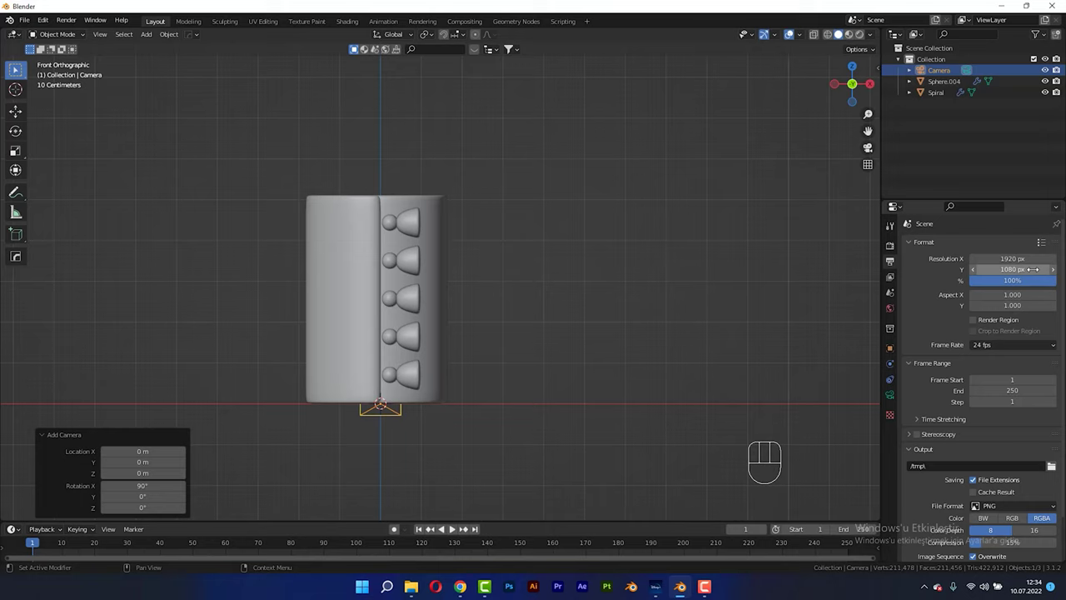
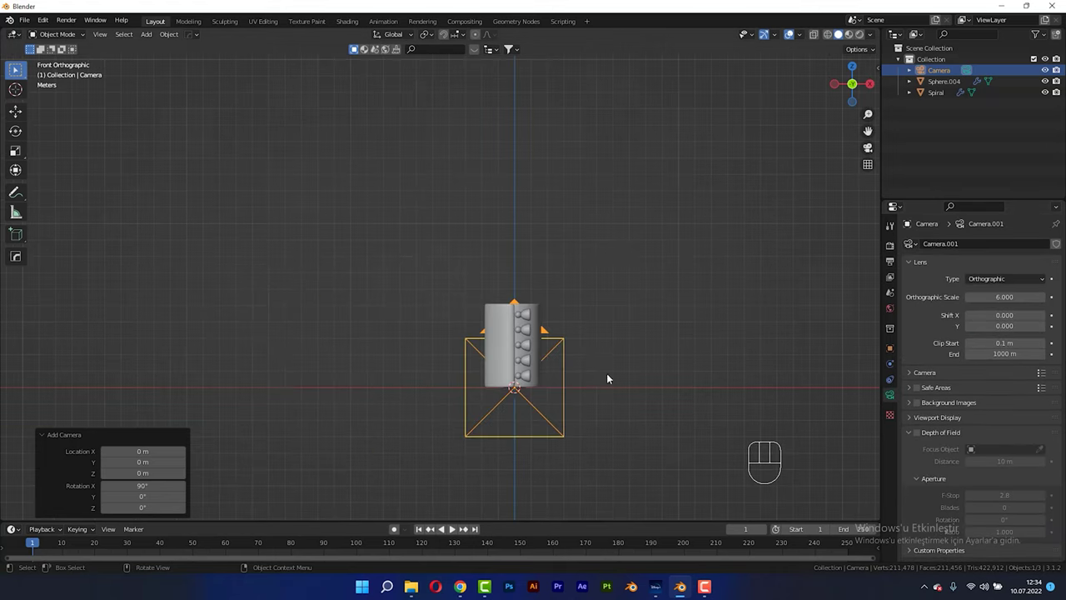
Step: Move the camera along Y so the model fits and look through it in camera view
{"action": "left_click_drag", "start_coordinate": [582, 368], "coordinate": [543, 364]}
{"action": "key", "text": "g"}
{"action": "key", "text": "y"}
{"action": "left_click_drag", "start_coordinate": [230, 445], "coordinate": [278, 412]}
{"action": "key", "text": "KP_0"}
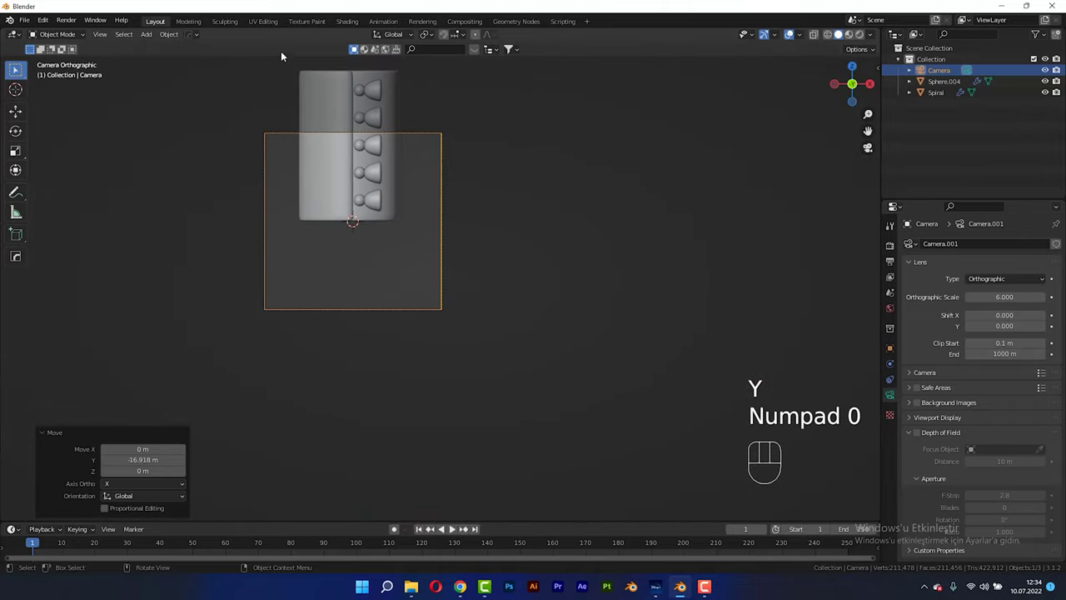
Step: Lift the spiral and knobs along Z, spin them about the vertical axis and tilt them to reveal the coiled top
{"action": "left_click_drag", "start_coordinate": [348, 154], "coordinate": [415, 203]}
{"action": "left_click_drag", "start_coordinate": [435, 200], "coordinate": [476, 193]}
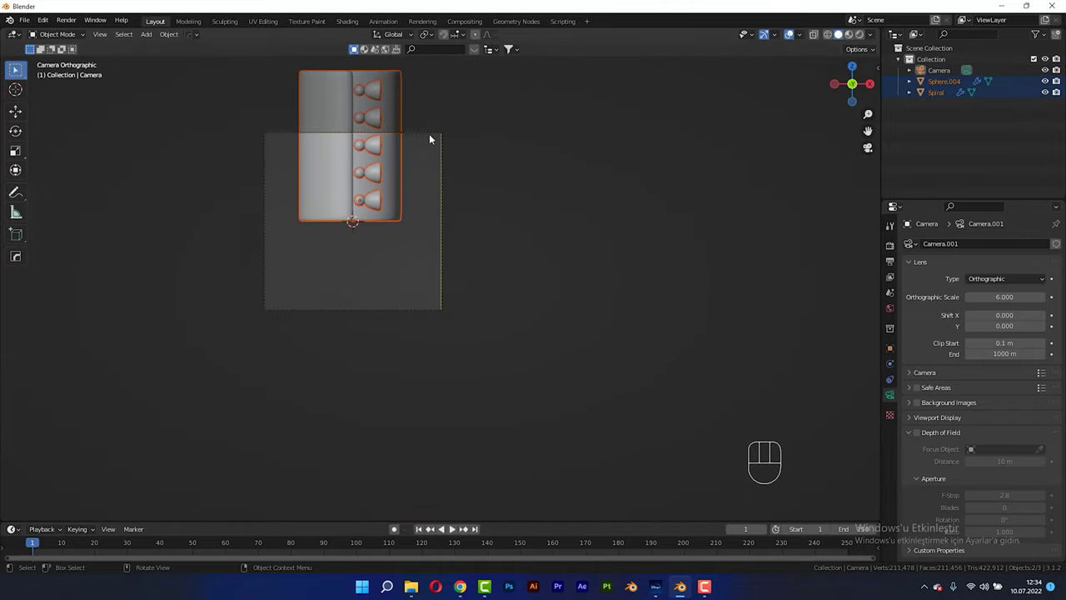
{"action": "key", "text": "g"}
{"action": "key", "text": "z"}
{"action": "left_click", "coordinate": [432, 231]}
{"action": "key", "text": "r"}
{"action": "key", "text": "x"}
{"action": "key", "text": "Escape"}
{"action": "key", "text": "r"}
{"action": "key", "text": "z"}
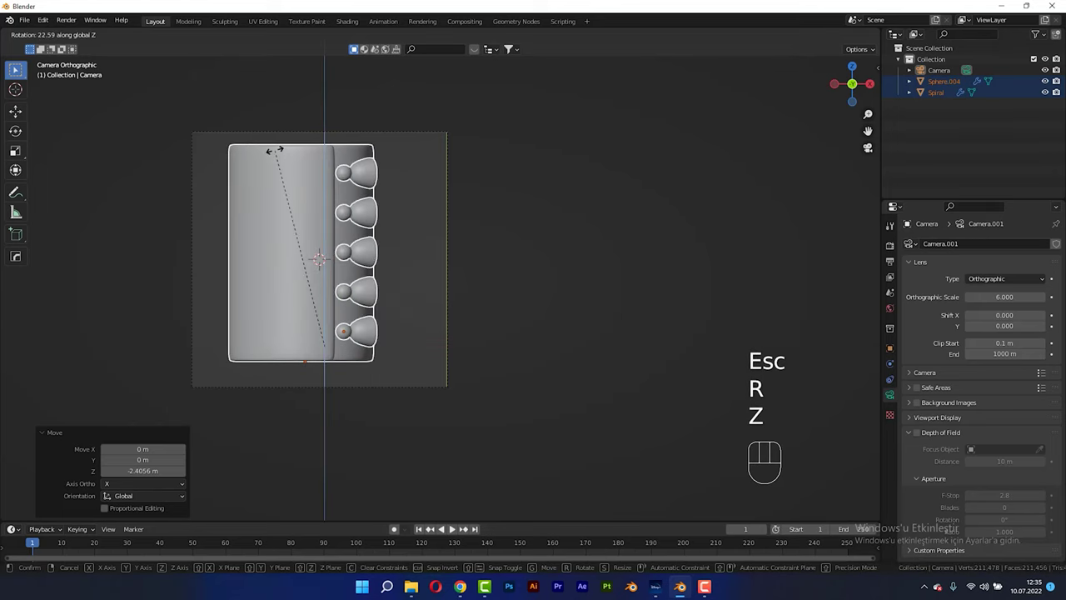
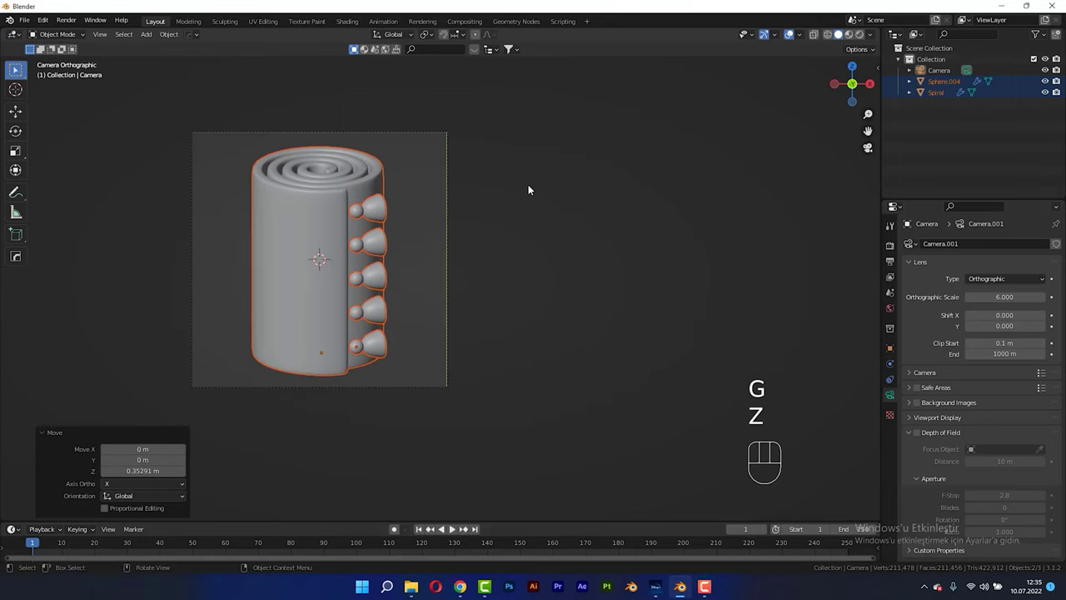
Step: Recentre and enlarge the camera frame in the viewport, then select the spiral
{"action": "left_click_drag", "start_coordinate": [462, 233], "coordinate": [496, 273]}
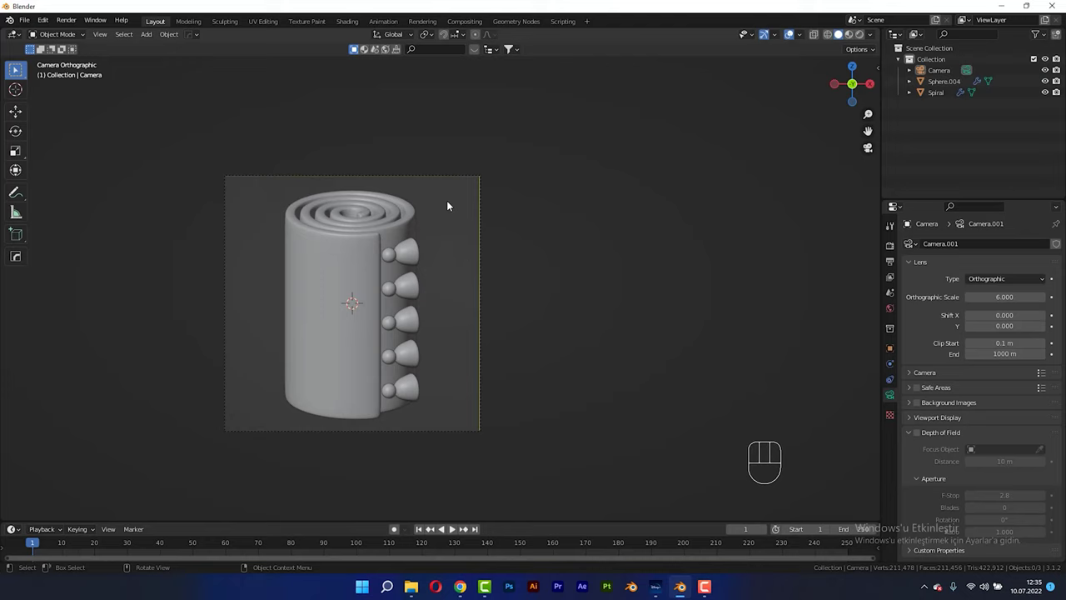
{"action": "left_click_drag", "start_coordinate": [315, 291], "coordinate": [280, 291]}
{"action": "left_click", "coordinate": [461, 258]}
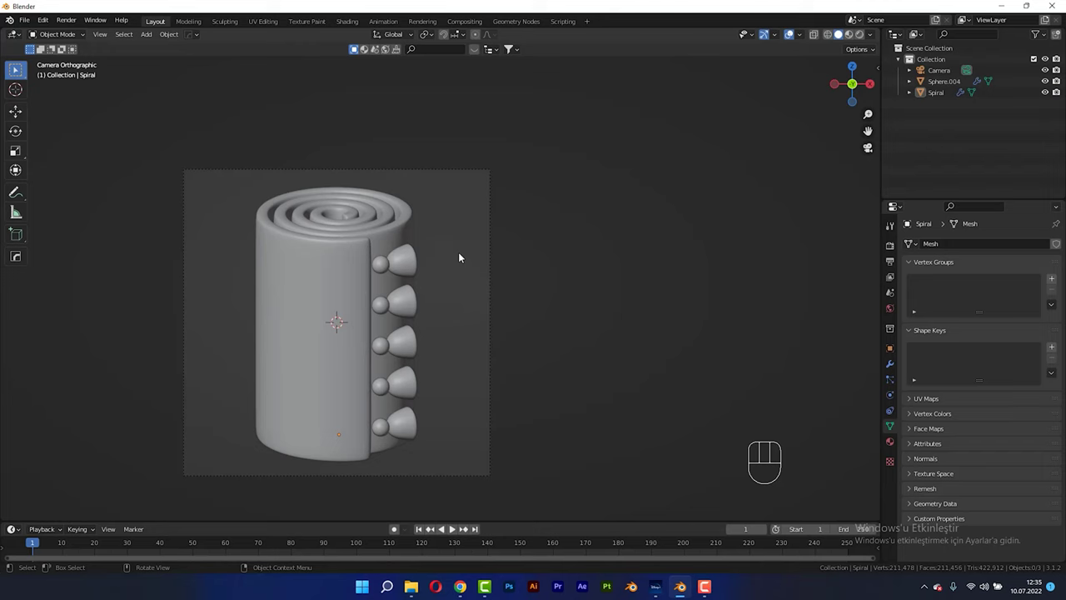
Step: Switch to rendered shading and add a scaled-up area light above the model
{"action": "key", "text": "z"}
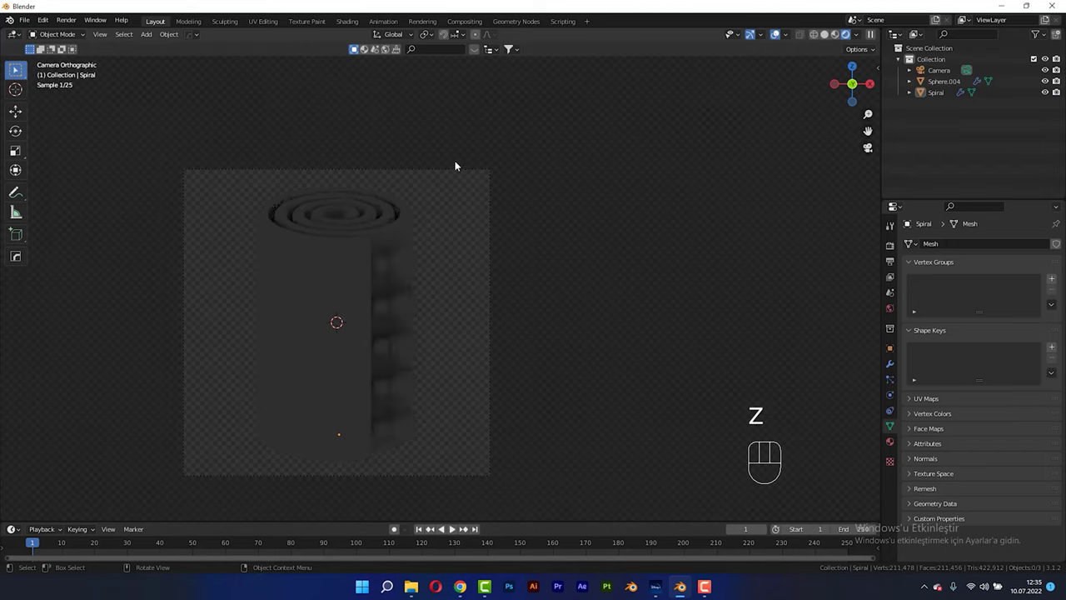
{"action": "key", "text": "shift+a"}
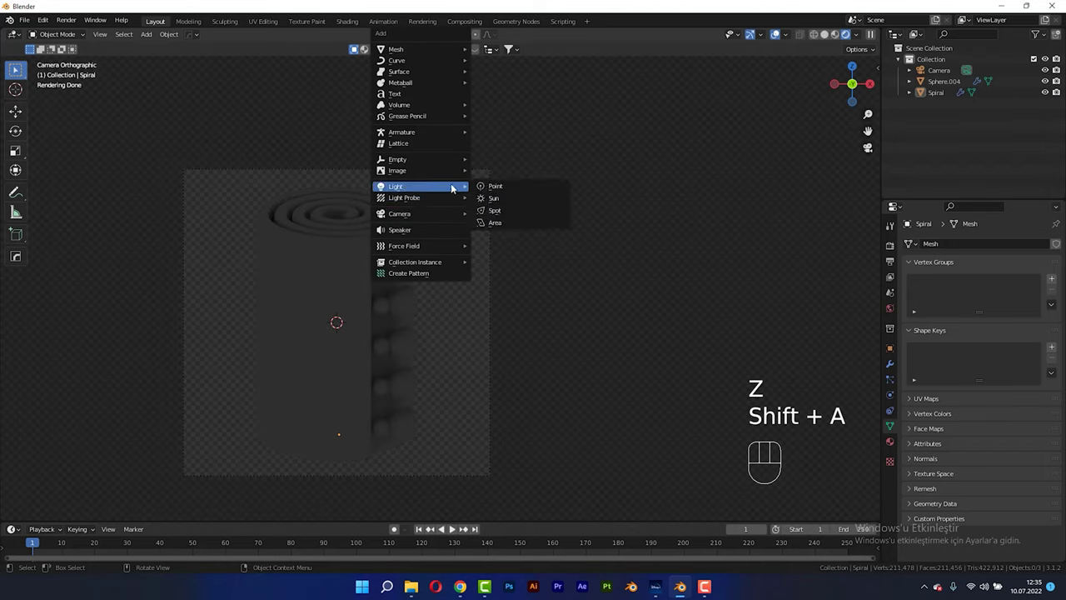
{"action": "key", "text": "s"}
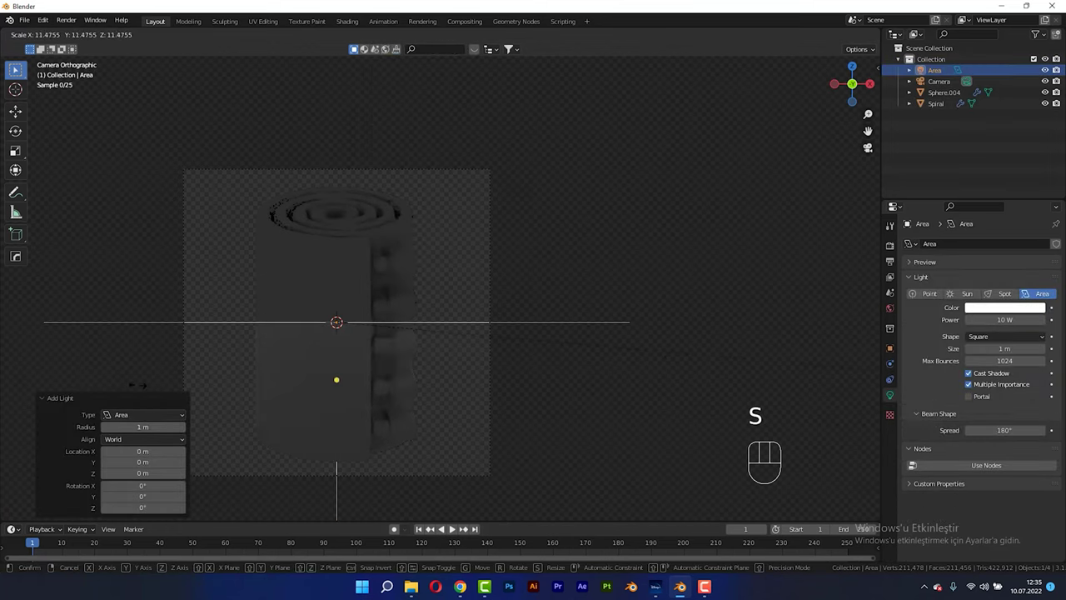
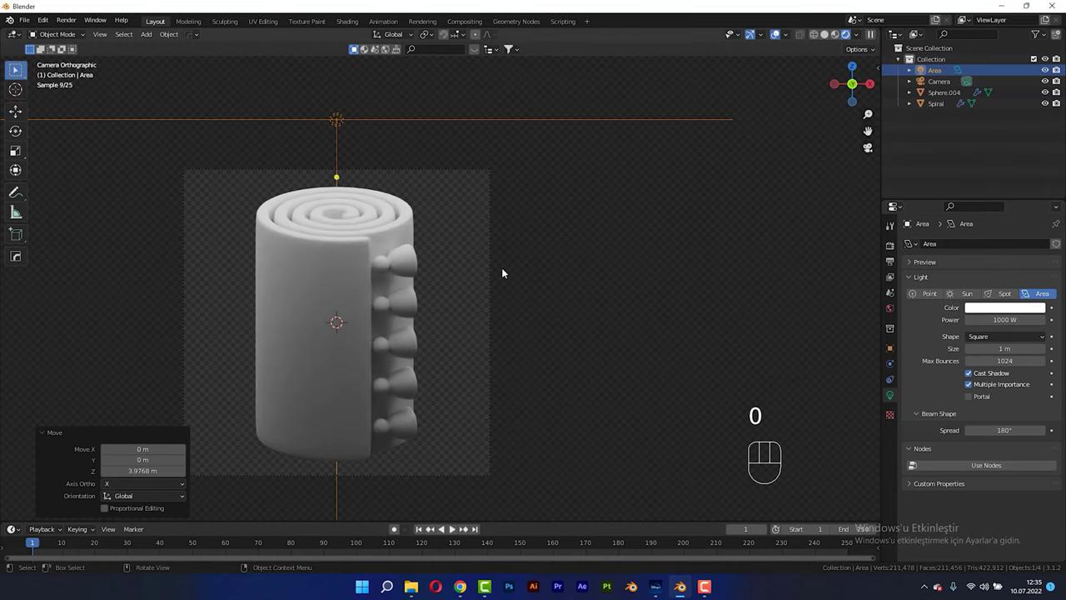
Step: Duplicate the area light, rotate the copy in side view and return to the camera view
{"action": "key", "text": "KP_3"}
{"action": "key", "text": "shift+d"}
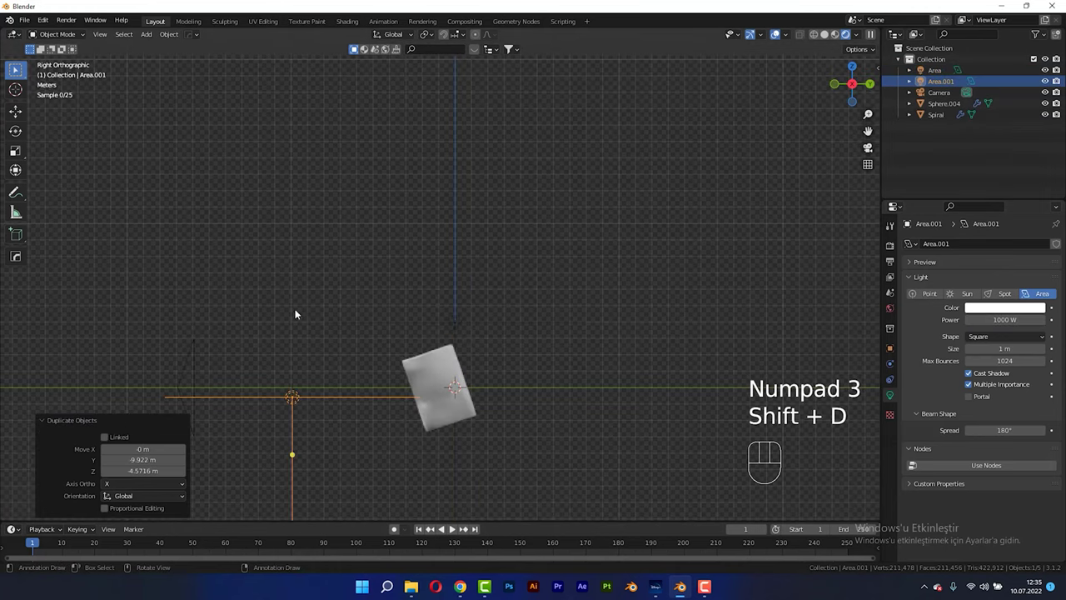
{"action": "key", "text": "r"}
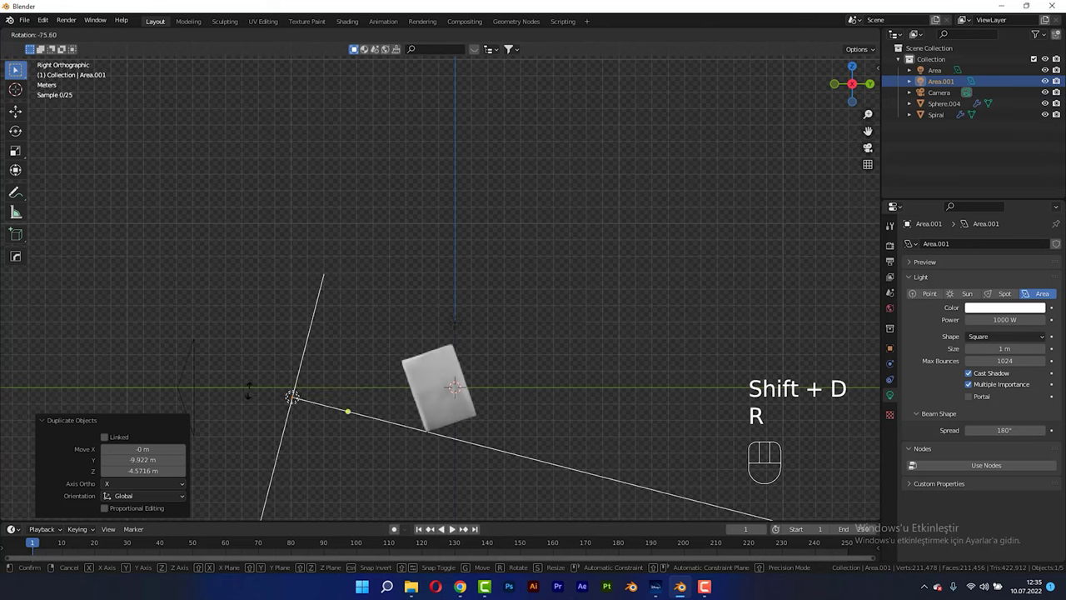
{"action": "left_click", "coordinate": [247, 411]}
{"action": "key", "text": "KP_1"}
{"action": "key", "text": "KP_0"}
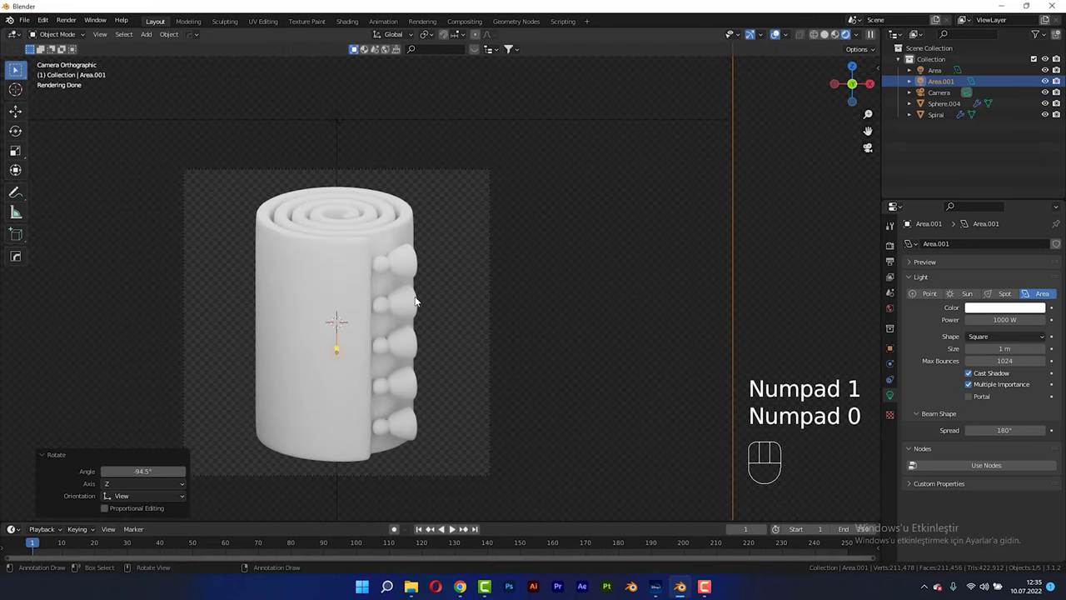
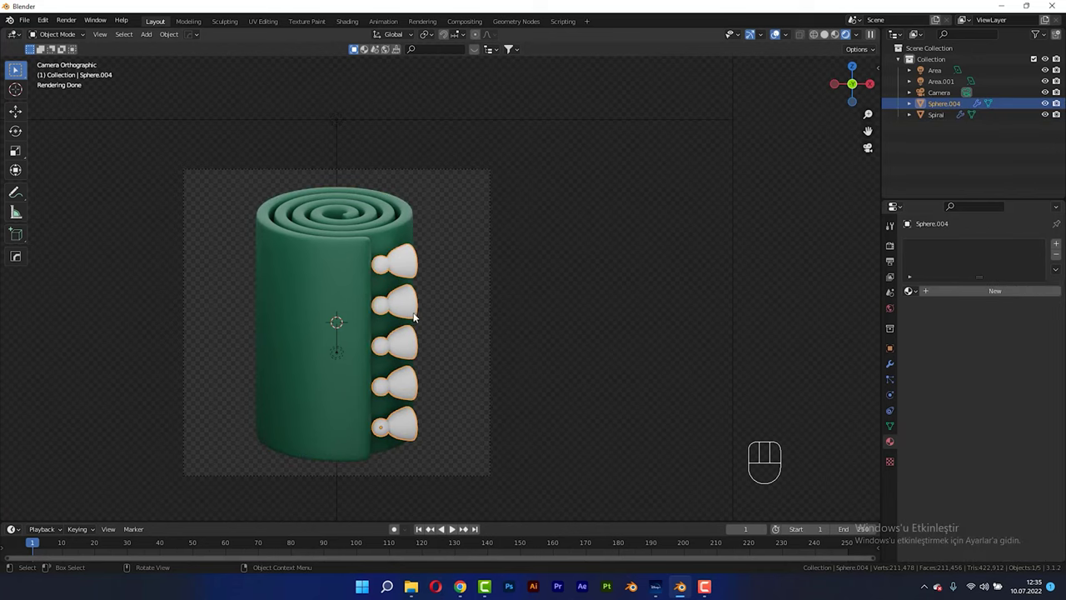
Step: Give the knobs a new golden yellow-orange material
{"action": "left_click_drag", "start_coordinate": [961, 296], "coordinate": [929, 408]}
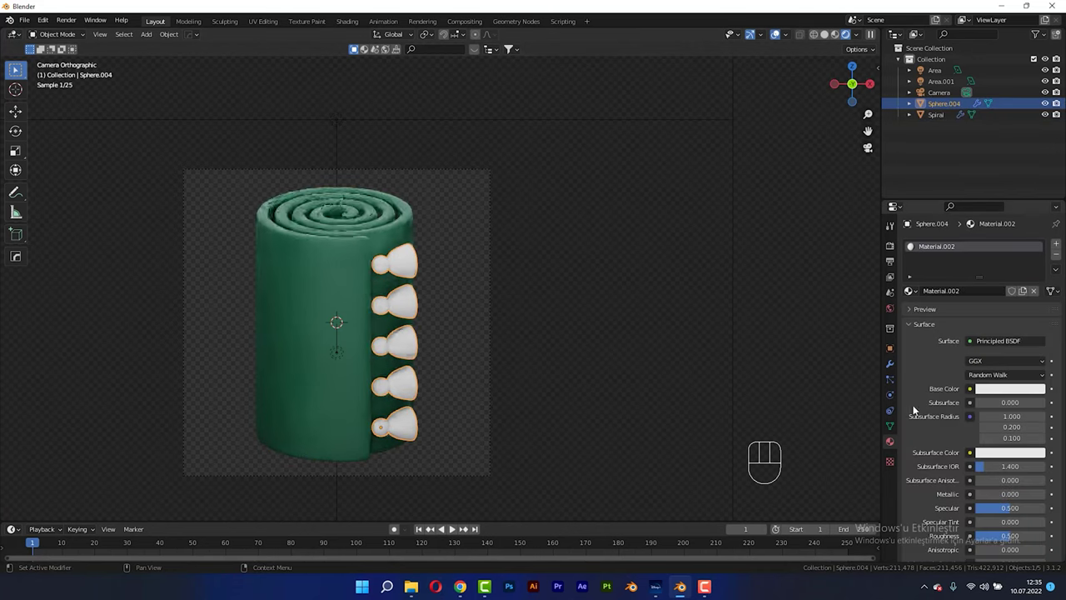
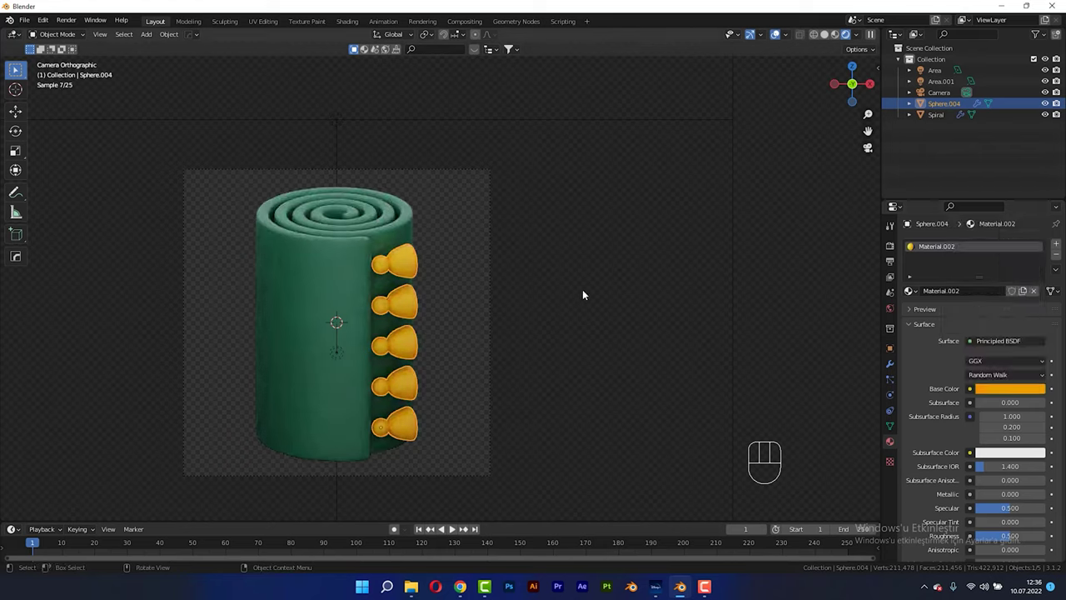
{"action": "left_click", "coordinate": [586, 294]}
{"action": "key", "text": "shift+a"}
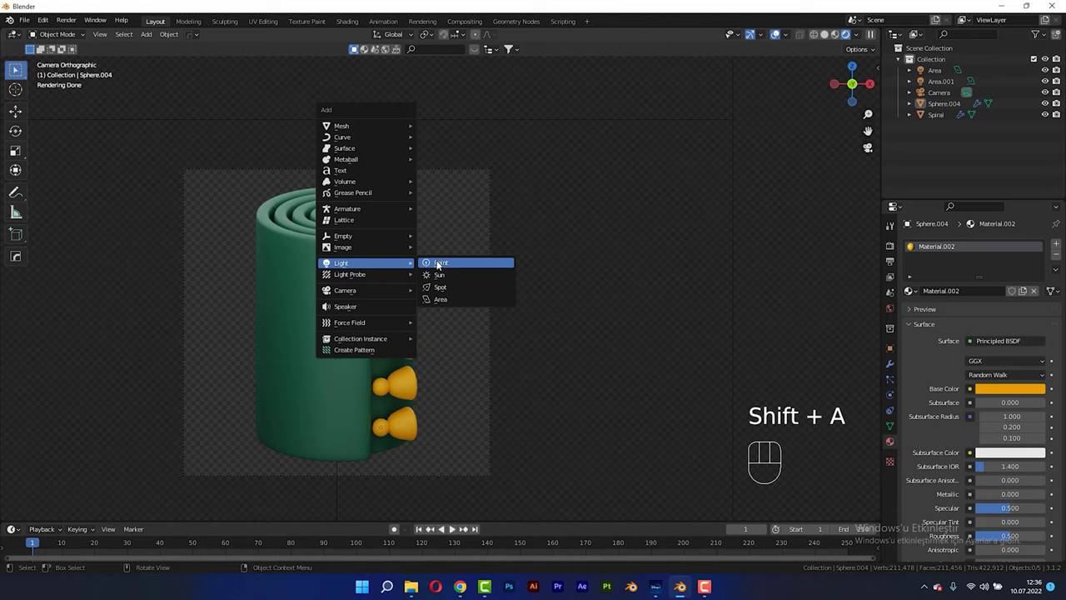
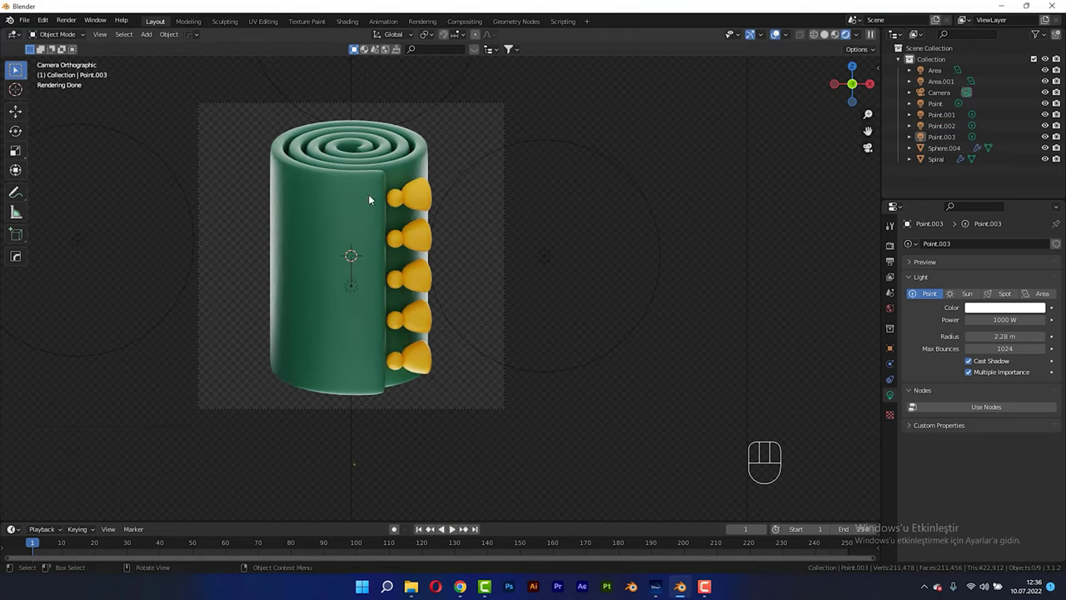
Step: Zoom the viewport onto the camera frame to inspect the lit model
{"action": "left_click_drag", "start_coordinate": [382, 191], "coordinate": [420, 206]}
{"action": "key", "text": "F6"}
{"action": "middle_click", "coordinate": [463, 208]}
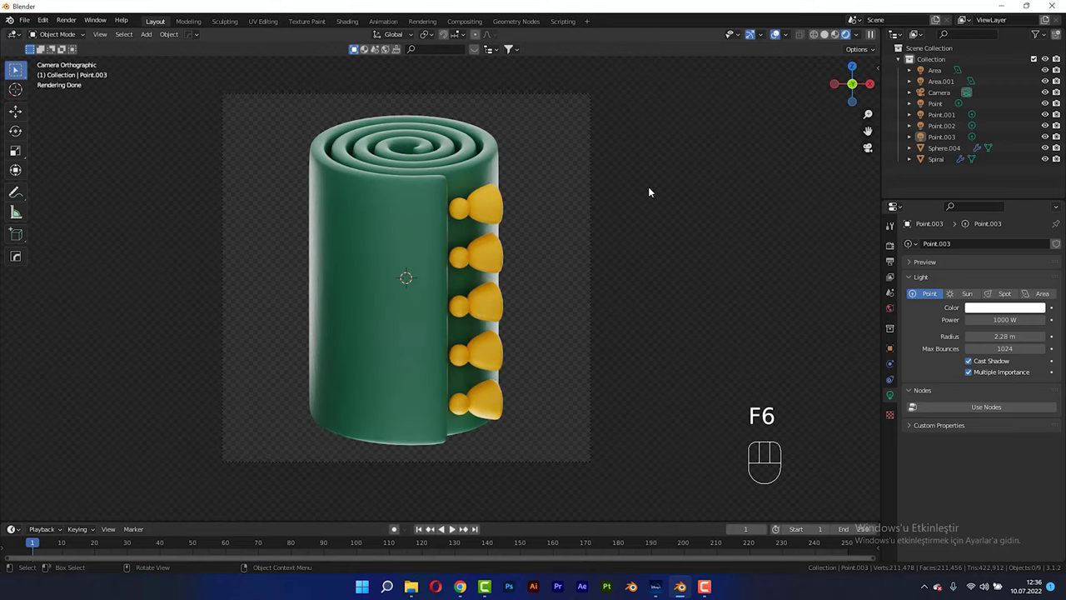